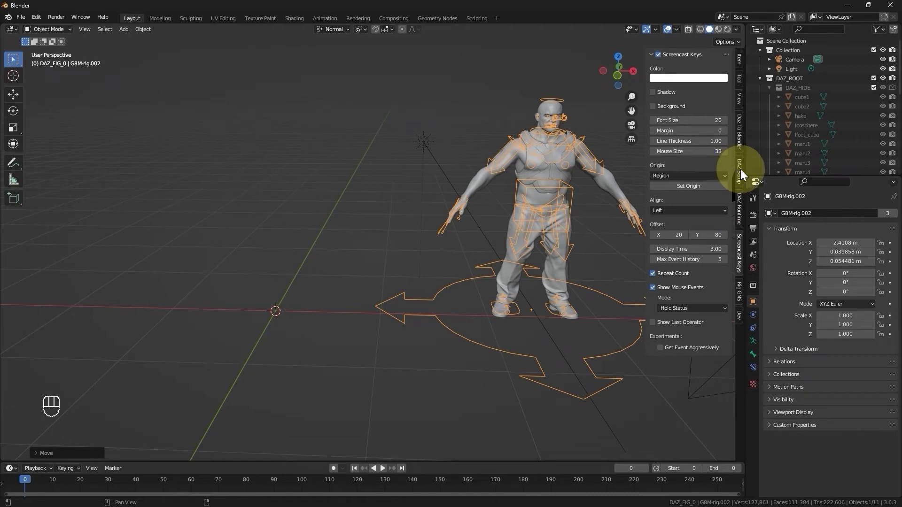
Show the Rig-GNS rigging tools in the sidebar for the female GBF-Armature.
click(742, 174)
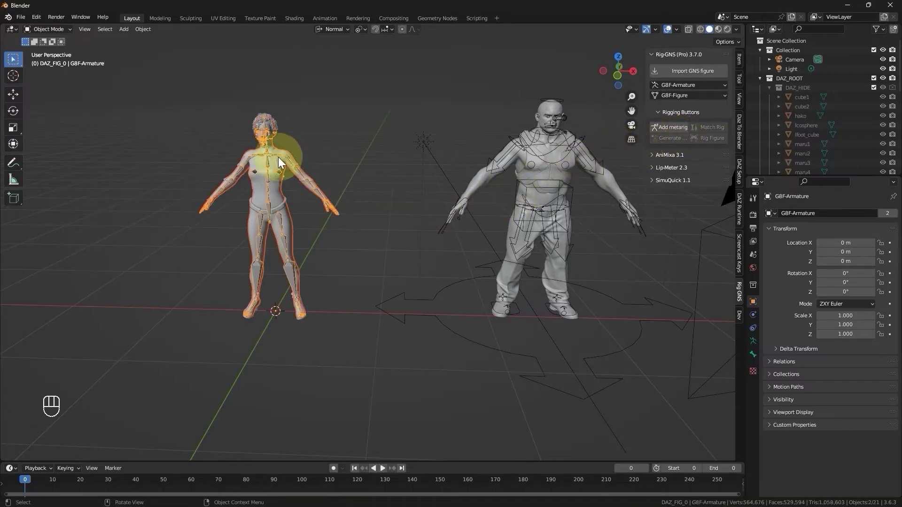
Enter pose mode and test-rotate the Shin.L and abdomenLower bones.
key(Tab)
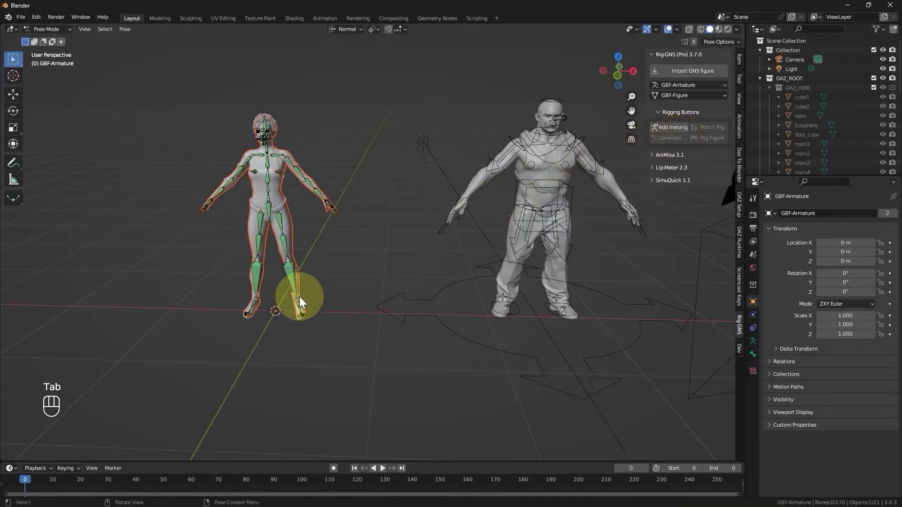
click(296, 288)
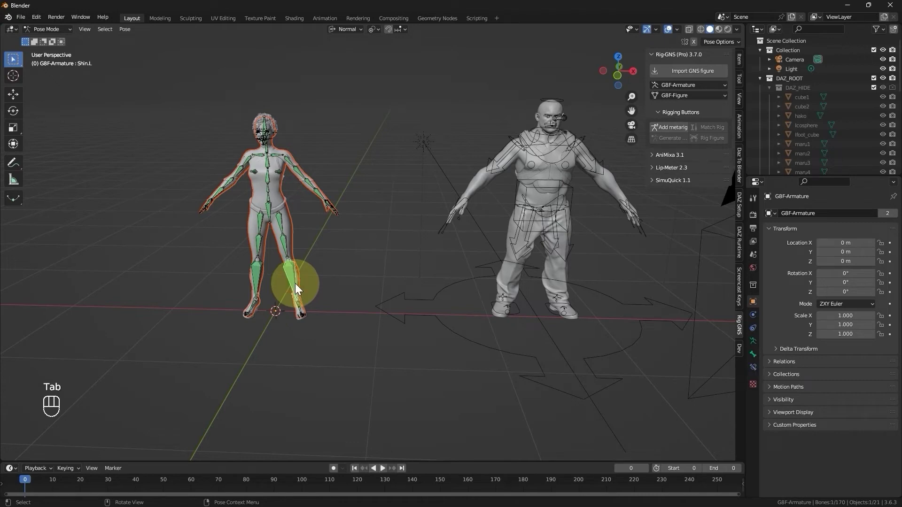
key(r)
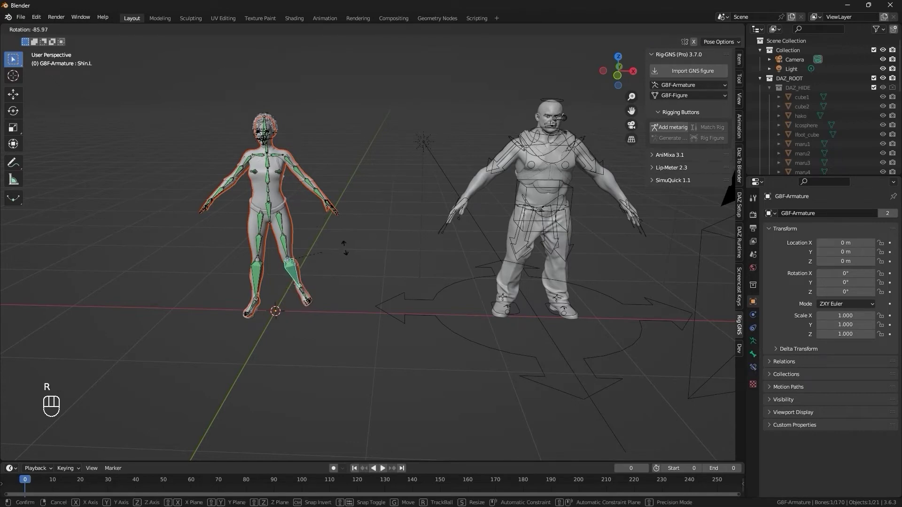
drag(291, 275, 308, 252)
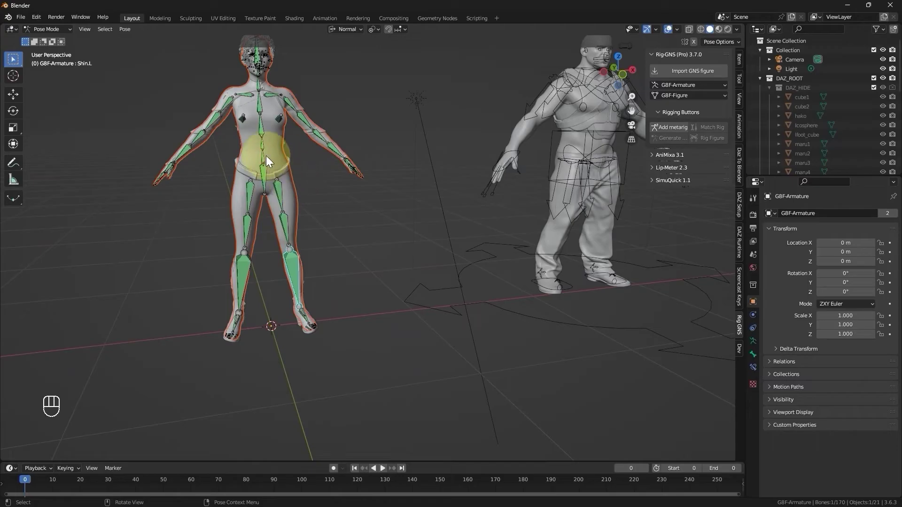
key(r)
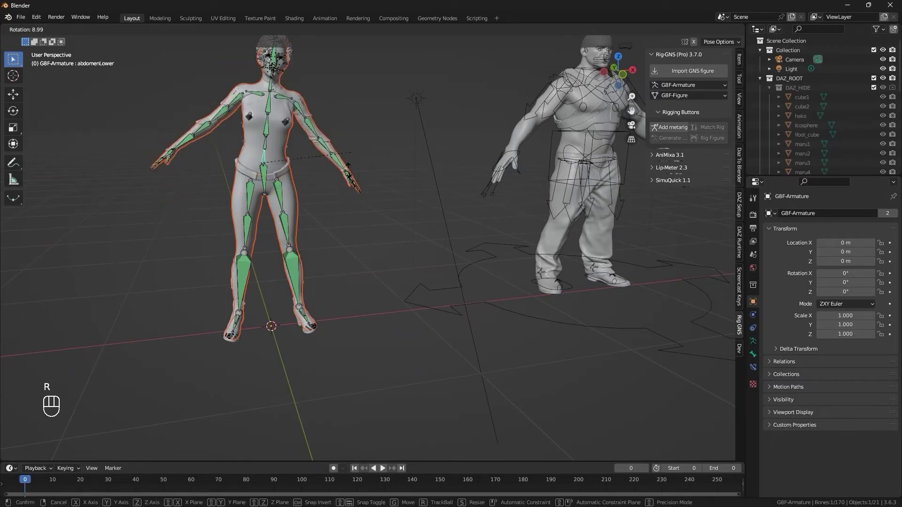
Switch the viewport to Material Preview shading and face the figures from the front.
click(444, 196)
drag(736, 34, 566, 135)
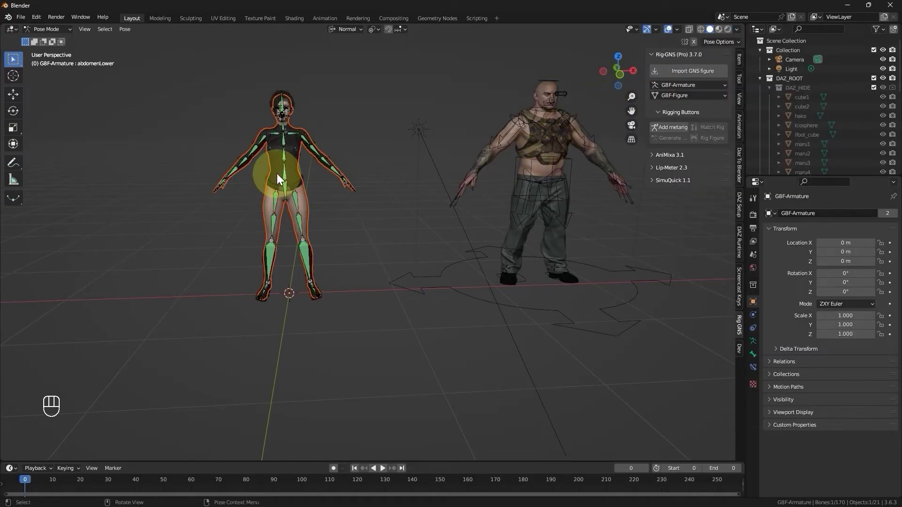
Return to object mode and select the female GBF-Figure body mesh.
drag(284, 186, 295, 200)
drag(328, 236, 330, 231)
drag(330, 231, 336, 229)
drag(335, 228, 353, 235)
drag(352, 235, 216, 232)
key(Tab)
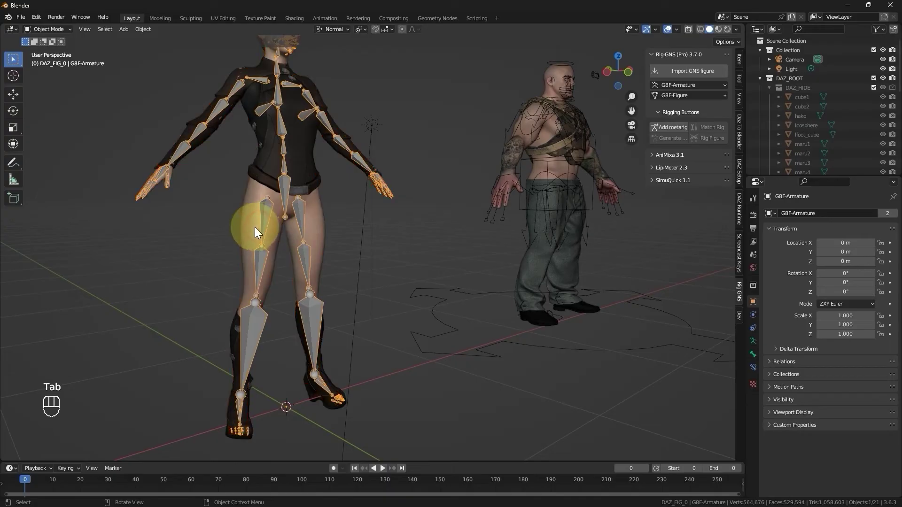
drag(257, 231, 415, 225)
drag(415, 225, 383, 240)
middle_click(383, 240)
click(377, 240)
drag(376, 241, 340, 203)
drag(342, 202, 345, 206)
Inspect the body mesh in local view, then return to the full scene.
key(KP_Divide)
click(386, 217)
drag(356, 215, 373, 221)
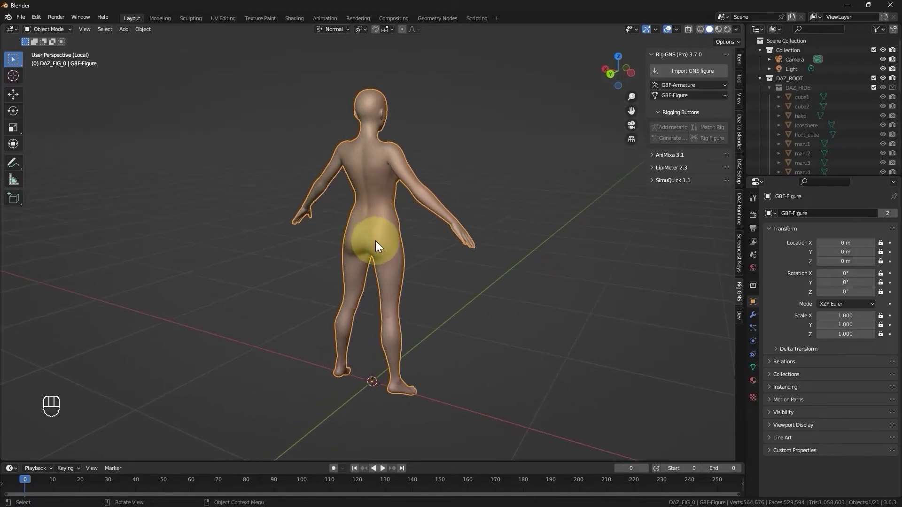
click(370, 242)
drag(370, 239, 370, 240)
key(KP_Divide)
middle_click(371, 241)
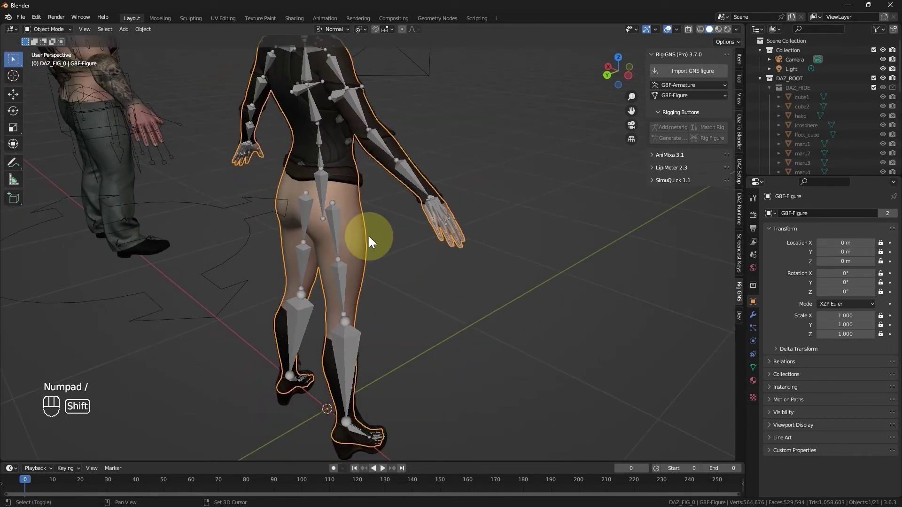
drag(357, 232, 296, 222)
Undo the recent changes, leaving the male GBM-rig.002 as the active object.
key(ctrl+z)
key(ctrl+z)
key(ctrl+z)
key(ctrl+z)
key(ctrl+z)
key(ctrl+z)
key(ctrl+z)
drag(358, 224, 316, 226)
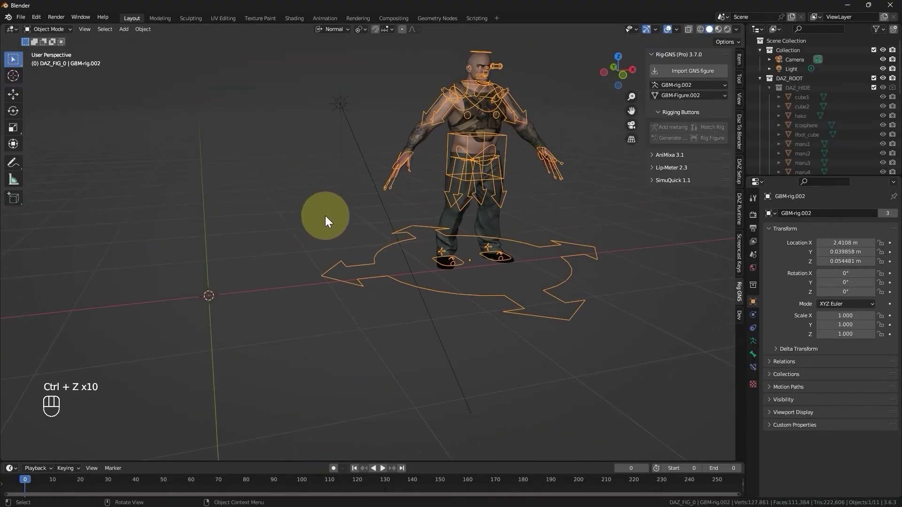
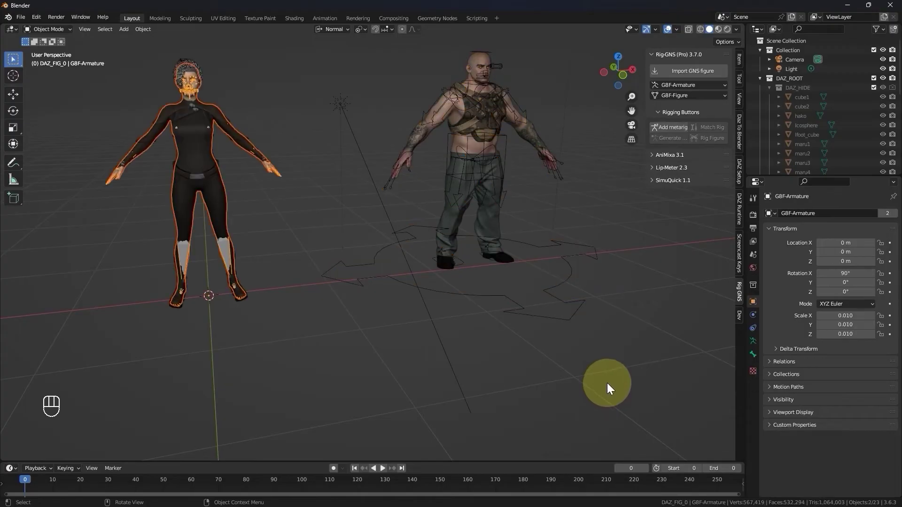
Put GBF-Armature into pose mode and test-bend the left shin bone.
drag(450, 226, 413, 224)
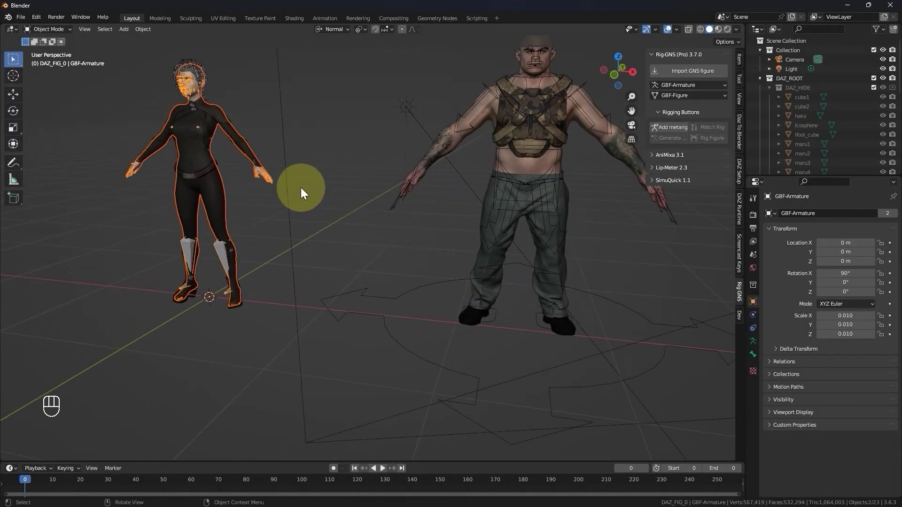
drag(166, 144, 203, 148)
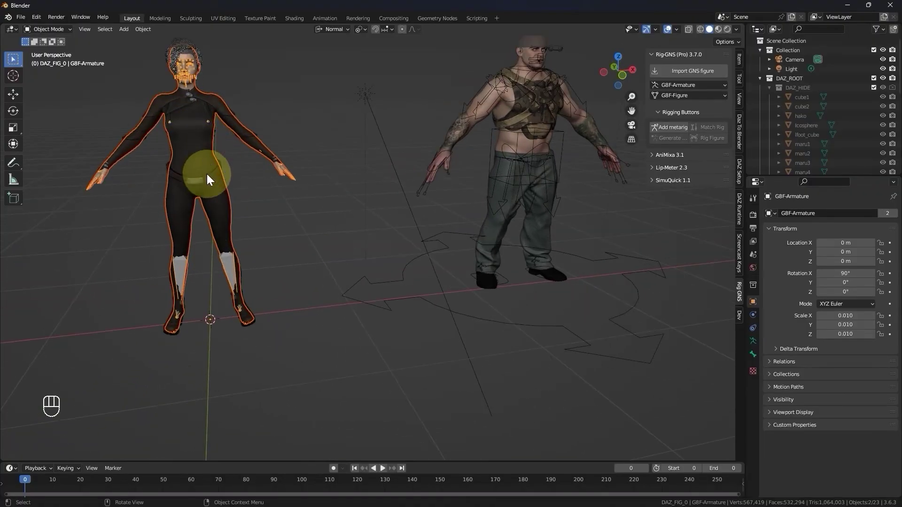
key(Tab)
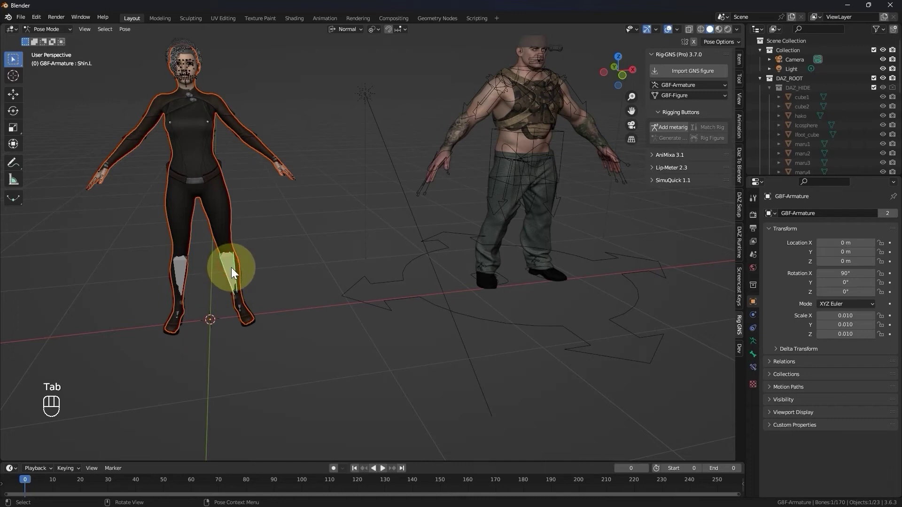
key(r)
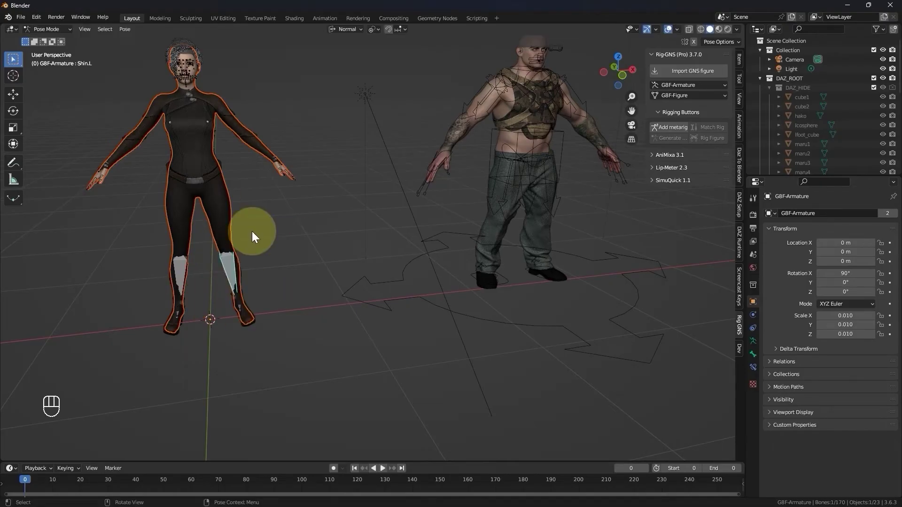
In object mode, check Ekialys_Pants_Shell's object data shows no vertex groups.
key(Tab)
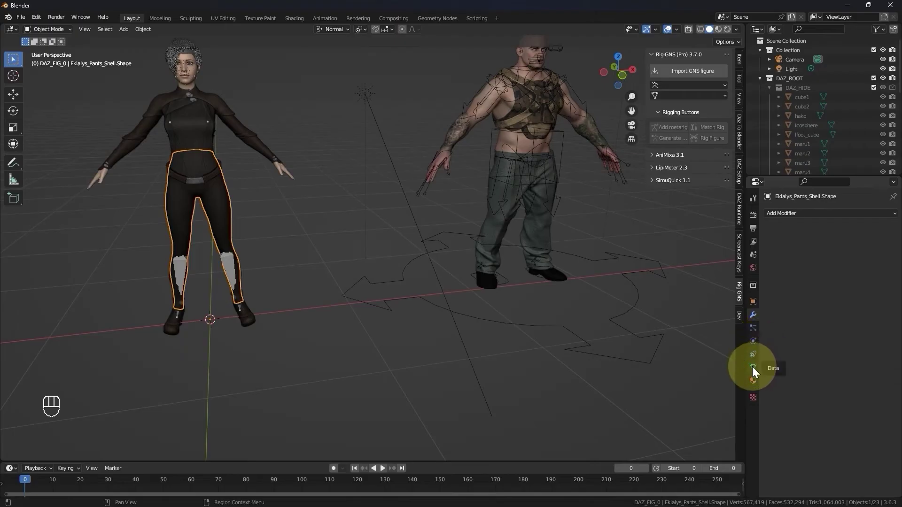
click(756, 370)
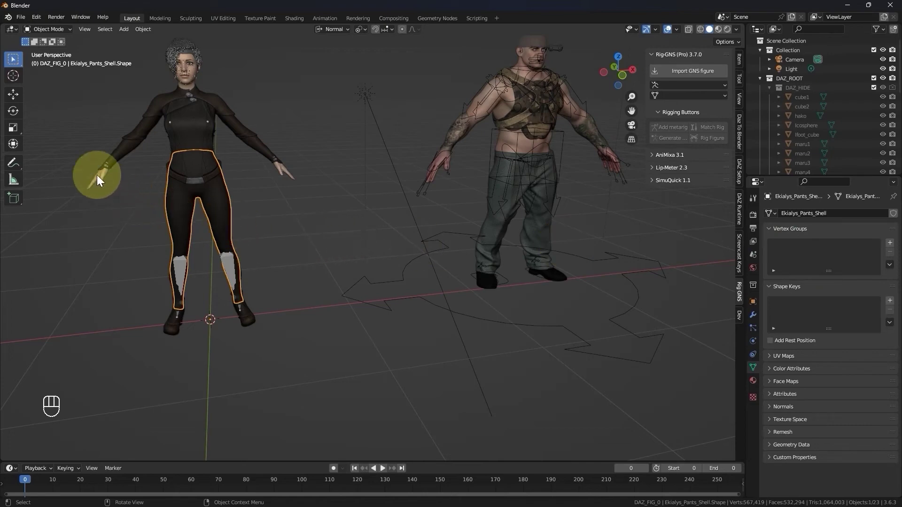
double_click(97, 179)
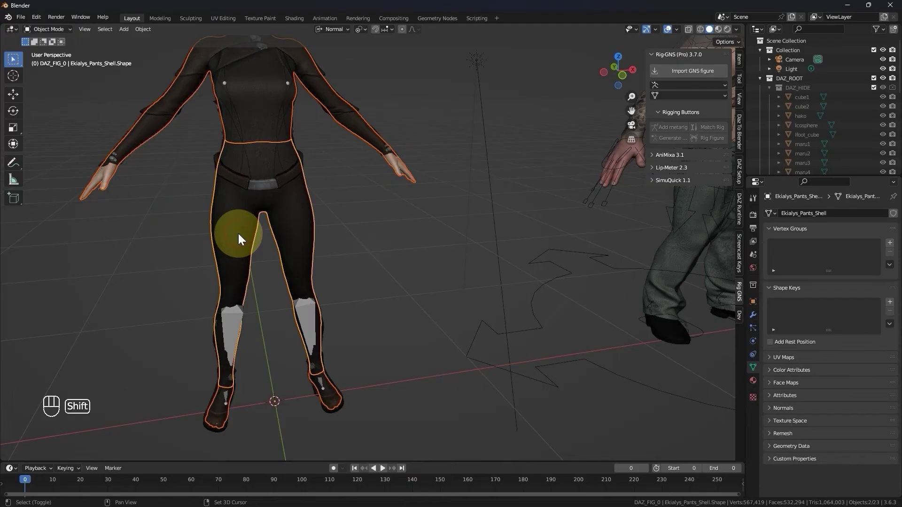
drag(219, 237, 240, 271)
middle_click(240, 271)
drag(240, 271, 224, 270)
middle_click(224, 269)
Isolate the pants with the body in local view and frame them.
key(KP_Divide)
middle_click(385, 310)
drag(385, 311, 344, 307)
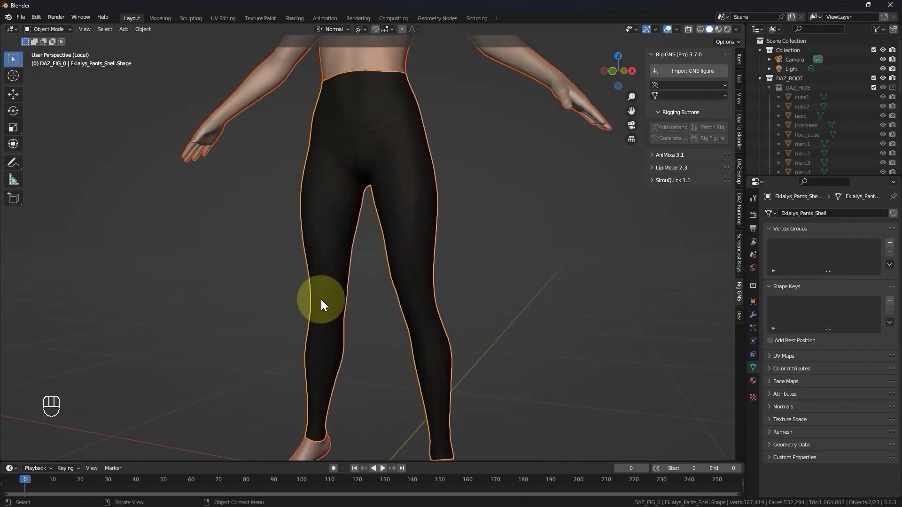
In weight paint mode, transfer the body's vertex groups to the pants and sample the hip groups.
key(Tab)
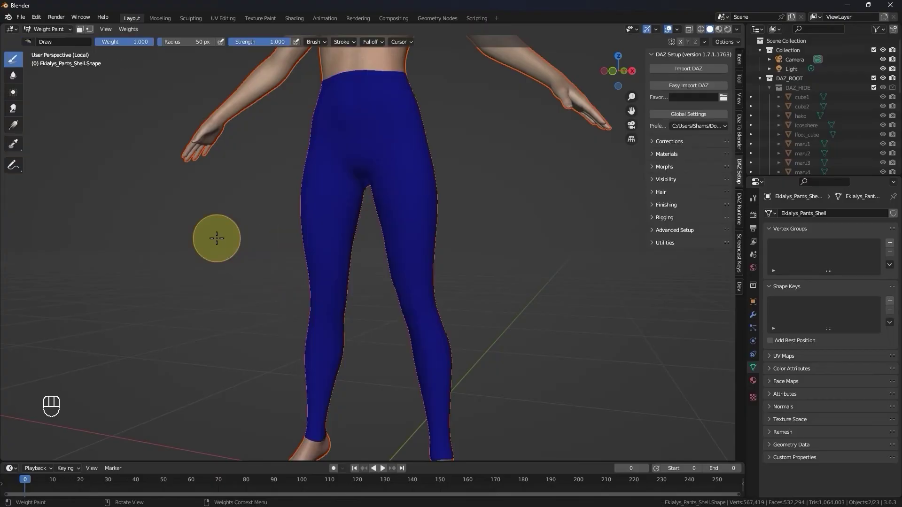
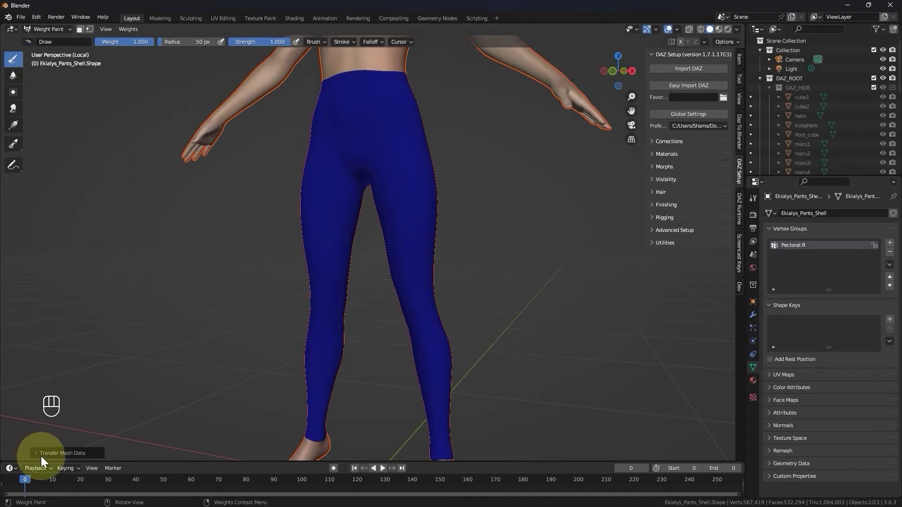
click(40, 457)
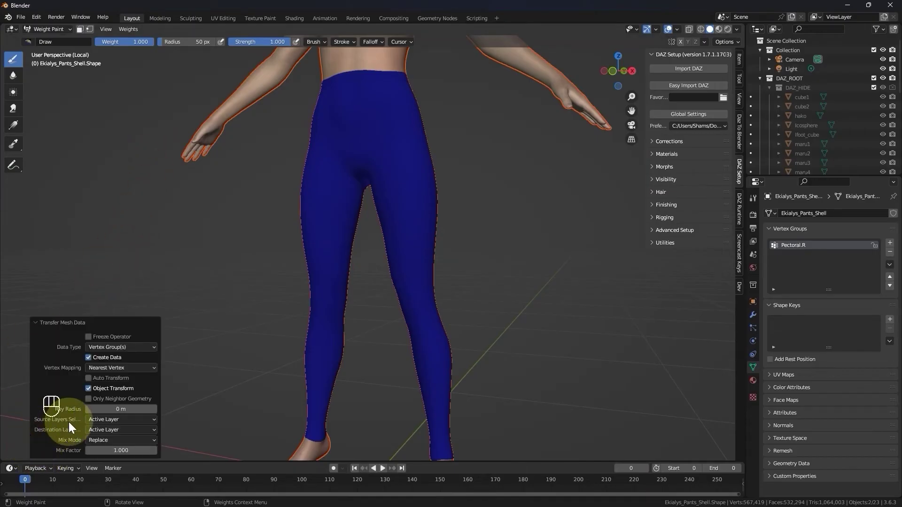
click(104, 426)
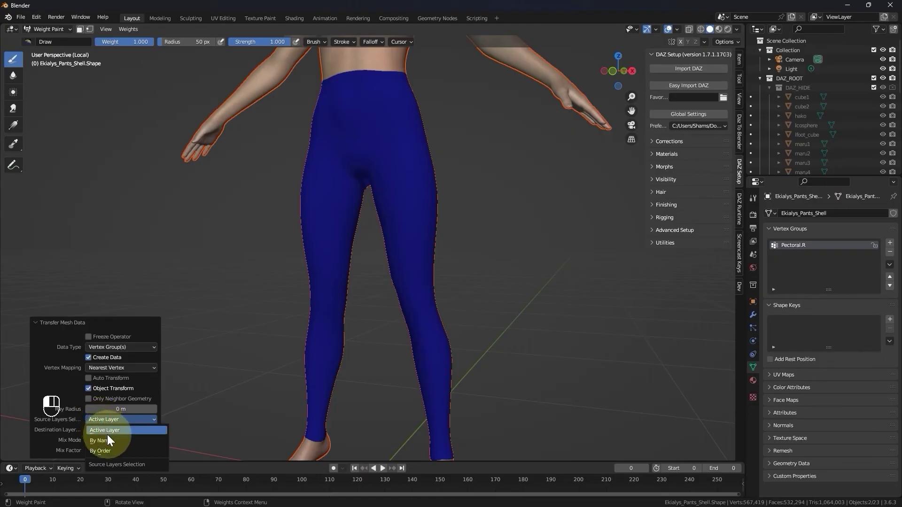
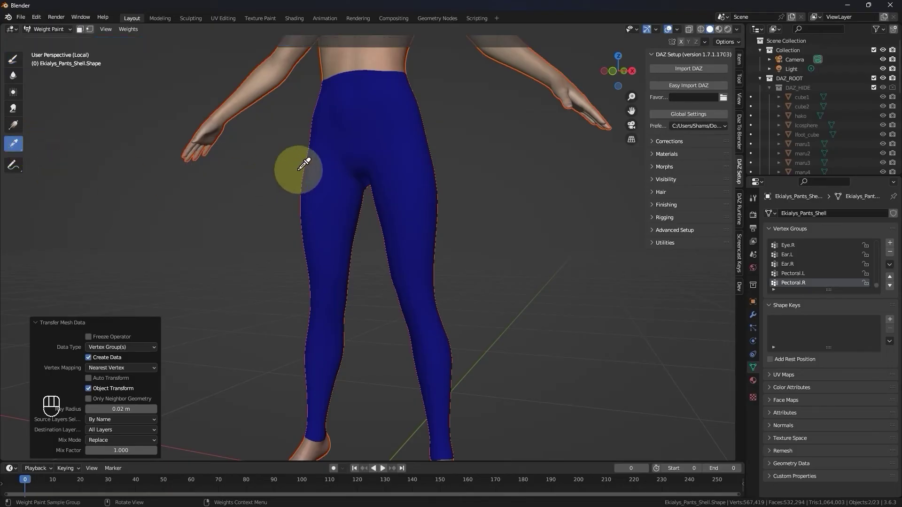
click(353, 149)
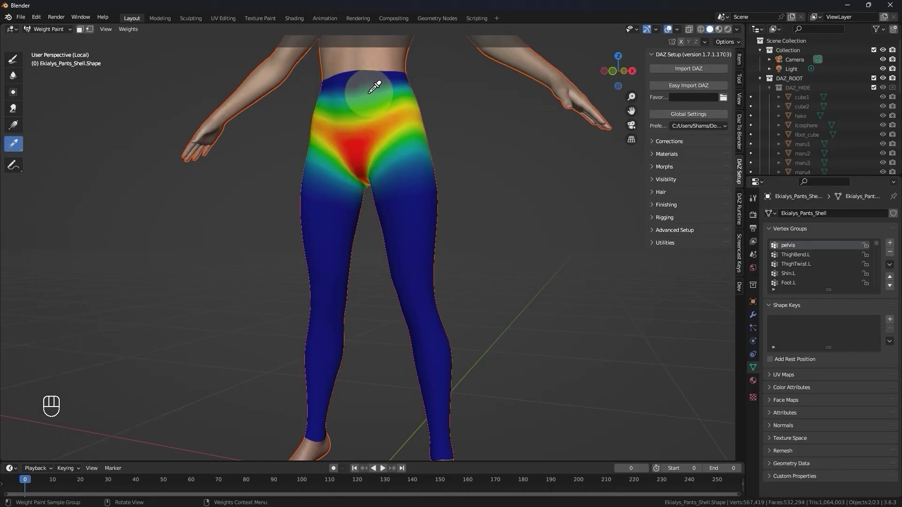
click(372, 97)
View the pelvis group, return the pants to object mode and exit local view.
click(405, 225)
click(420, 261)
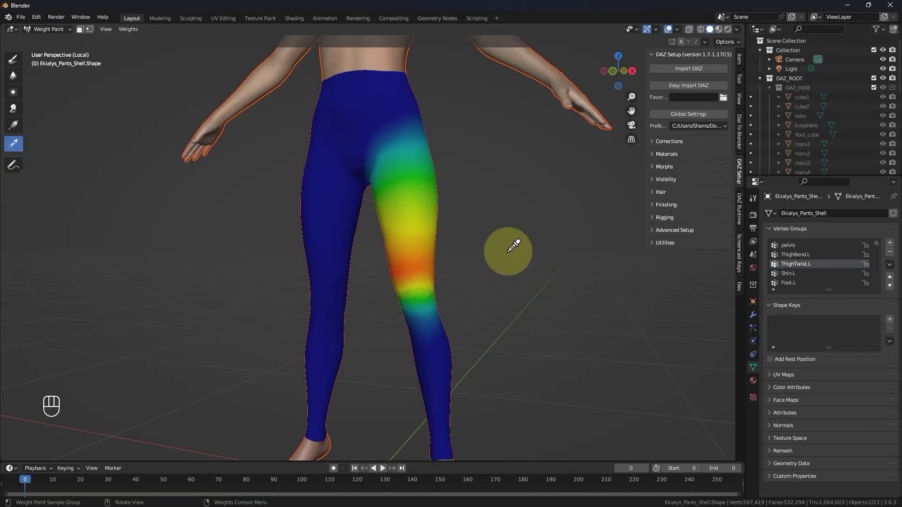
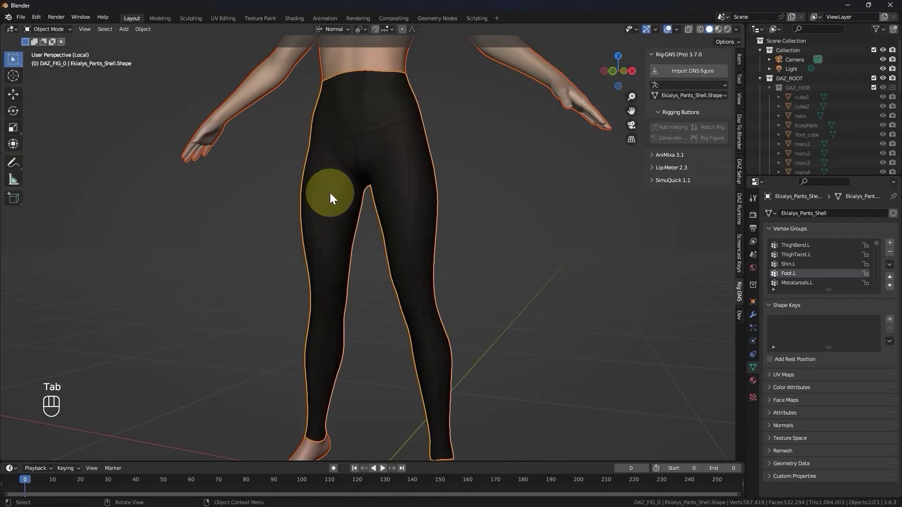
key(KP_Divide)
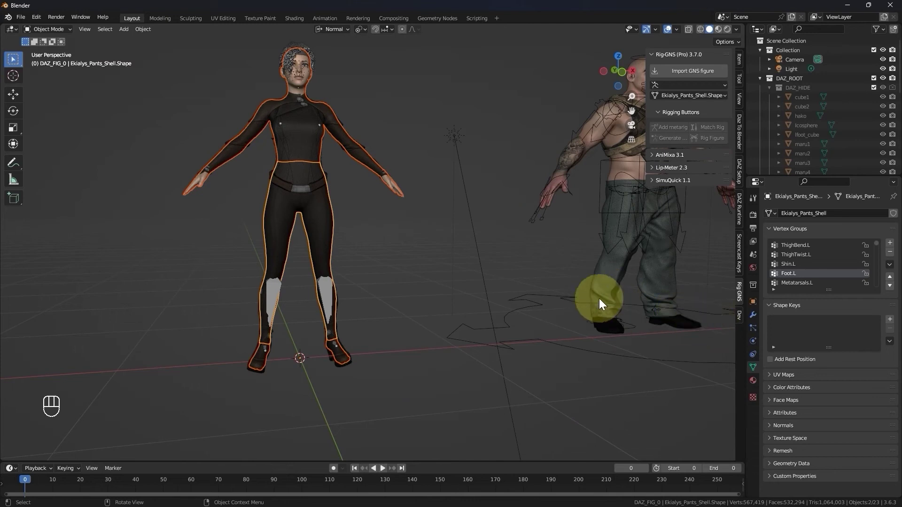
Check the pants' modifier properties and select GBF-Armature as the active rig.
click(752, 320)
drag(790, 225, 809, 194)
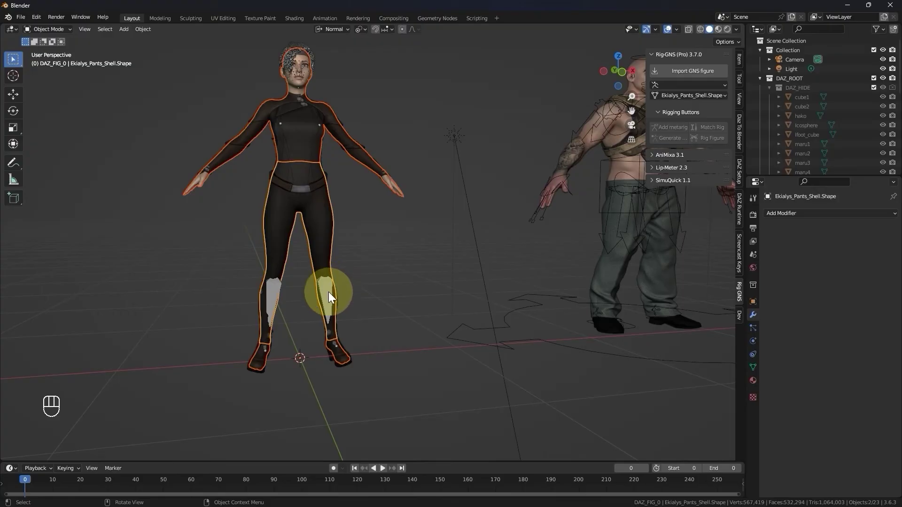
click(326, 256)
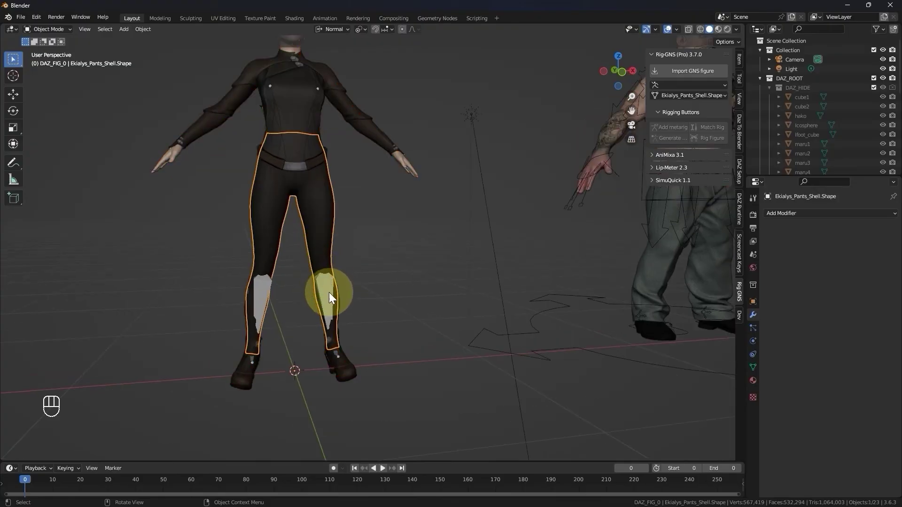
Parent the pants to GBF-Armature with Armature Deform.
click(328, 300)
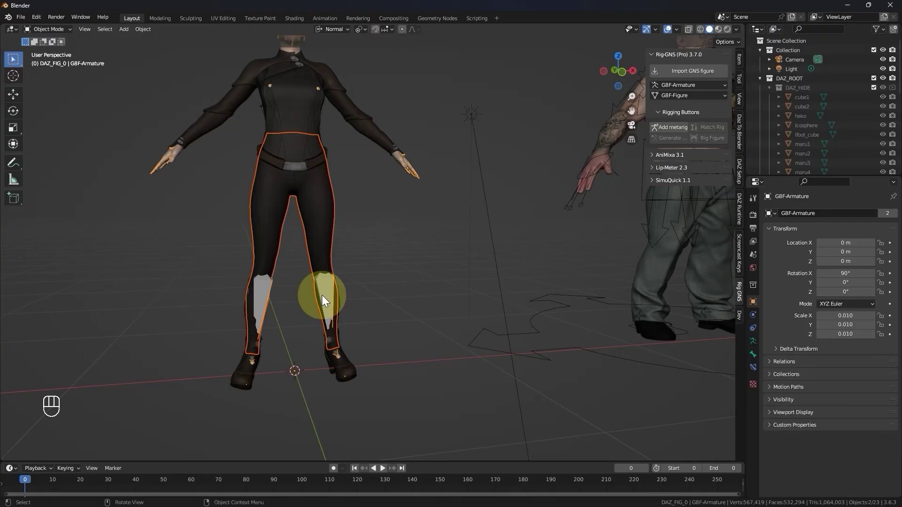
key(ctrl+p)
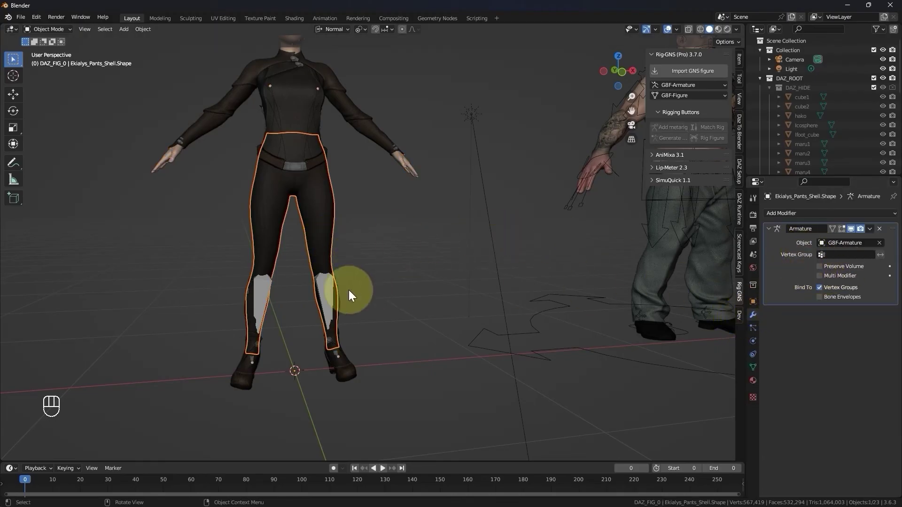
Enter pose mode on the armature and test-rotate the left shin.
key(Tab)
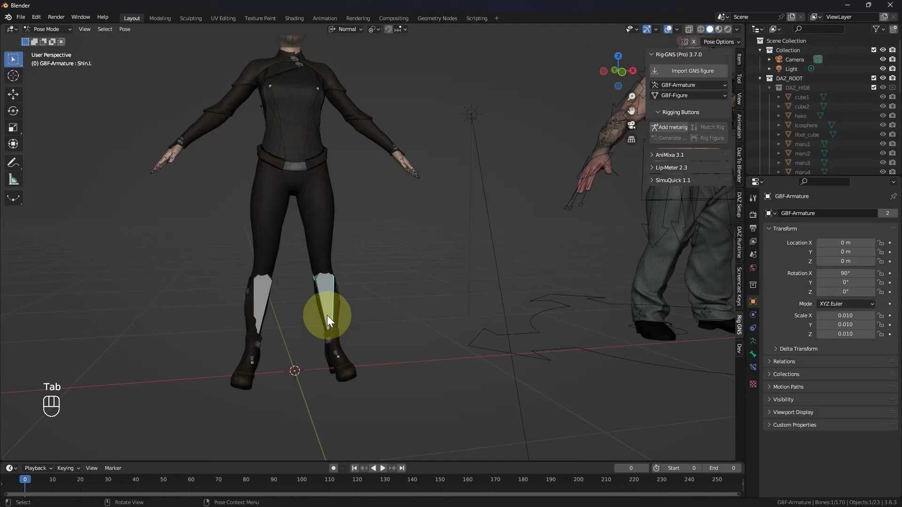
click(327, 300)
key(r)
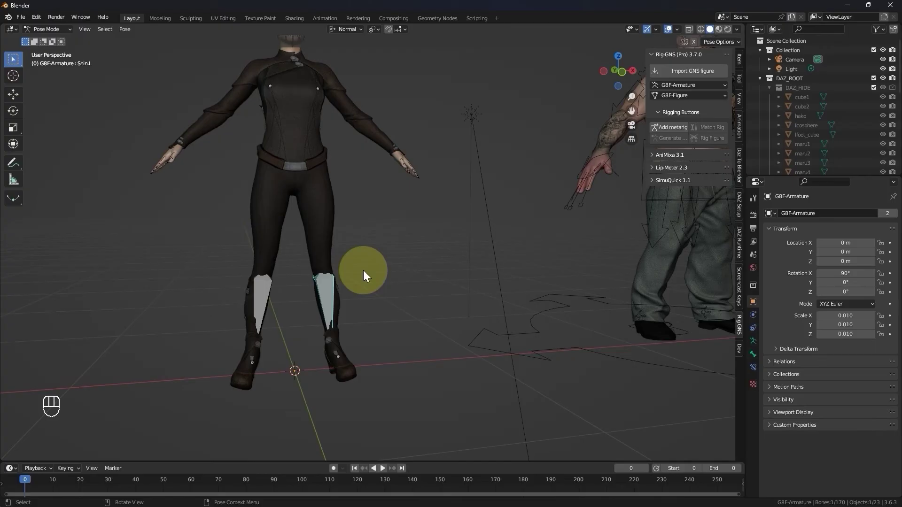
In object mode, Add metarig, Match Rig, Generate and Rig Figure to build G8F-rig.
key(Tab)
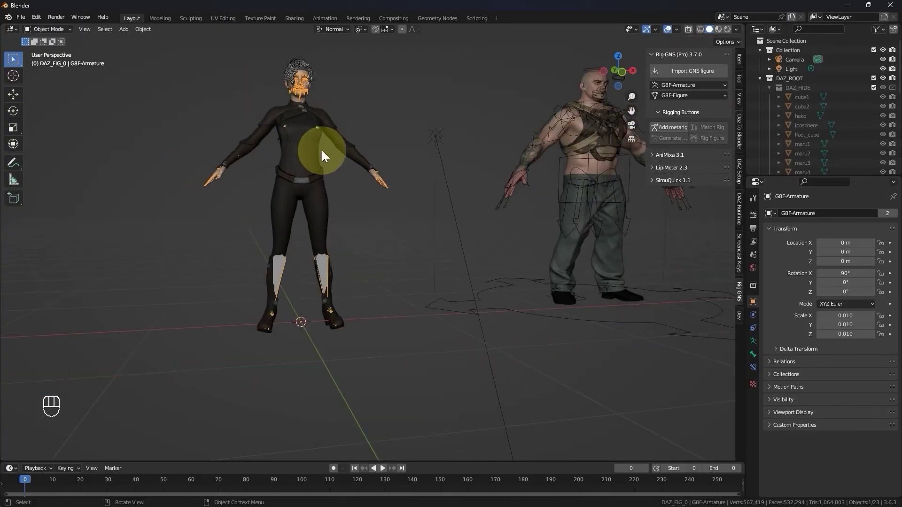
click(670, 133)
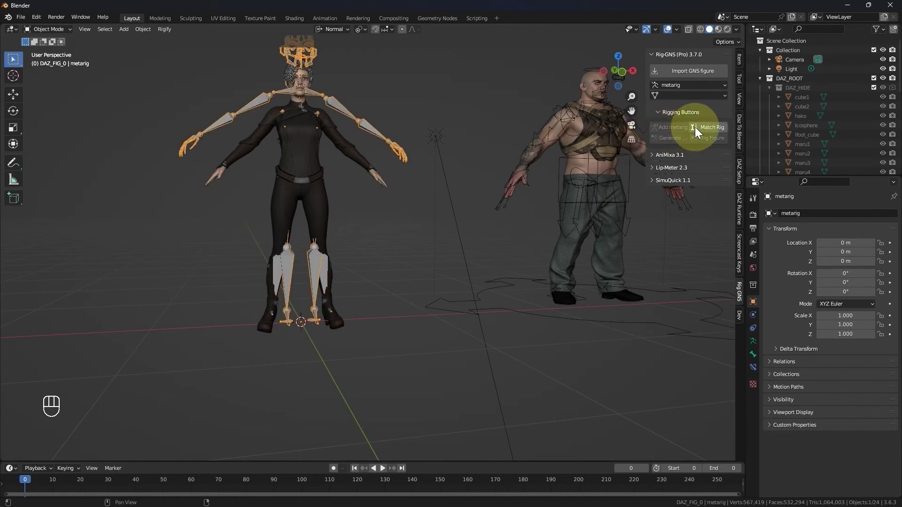
click(701, 131)
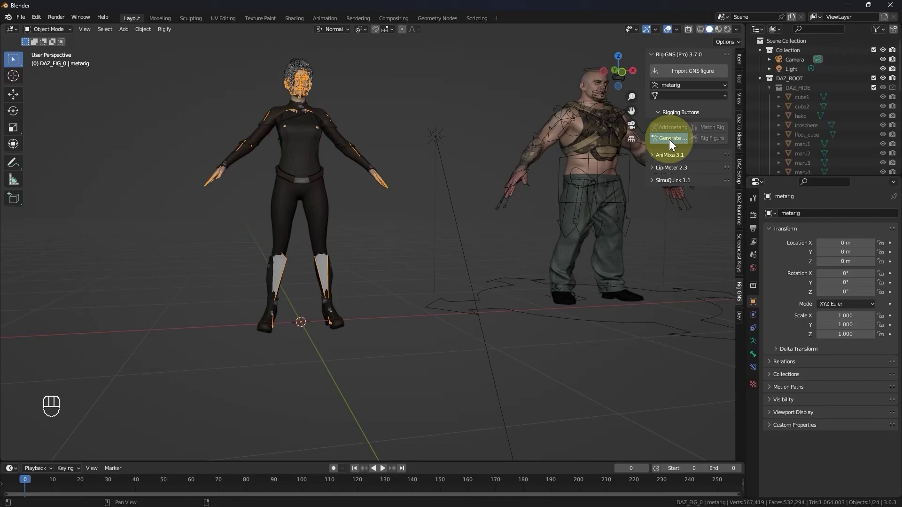
click(670, 143)
click(703, 142)
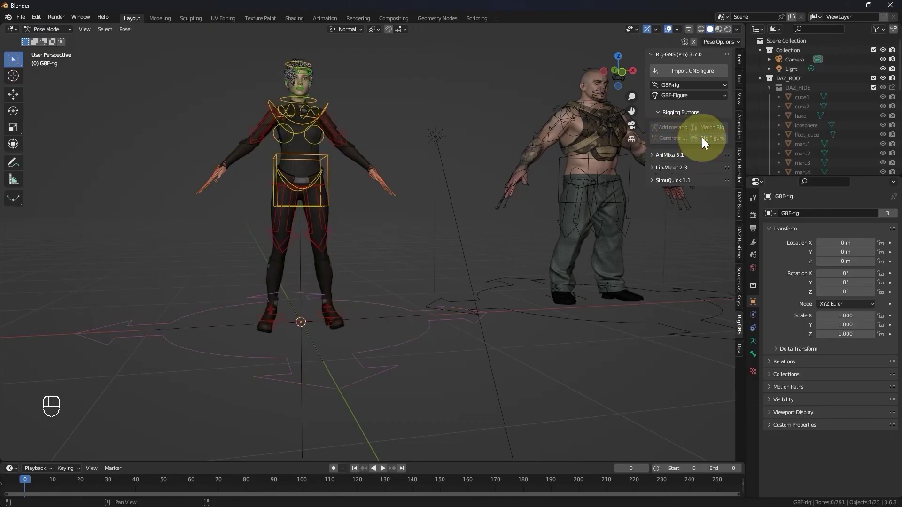
Test-move the foot_ik.L control on G8F-rig, then return to object mode.
click(367, 237)
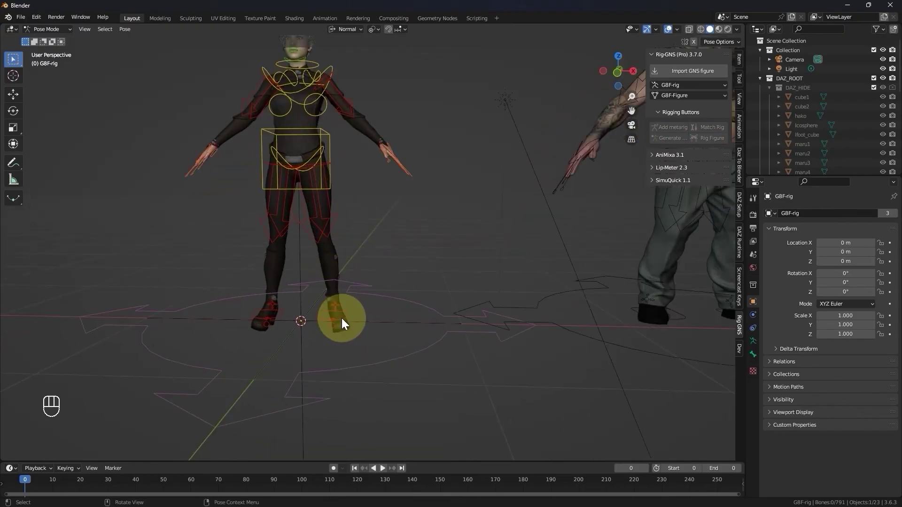
click(352, 318)
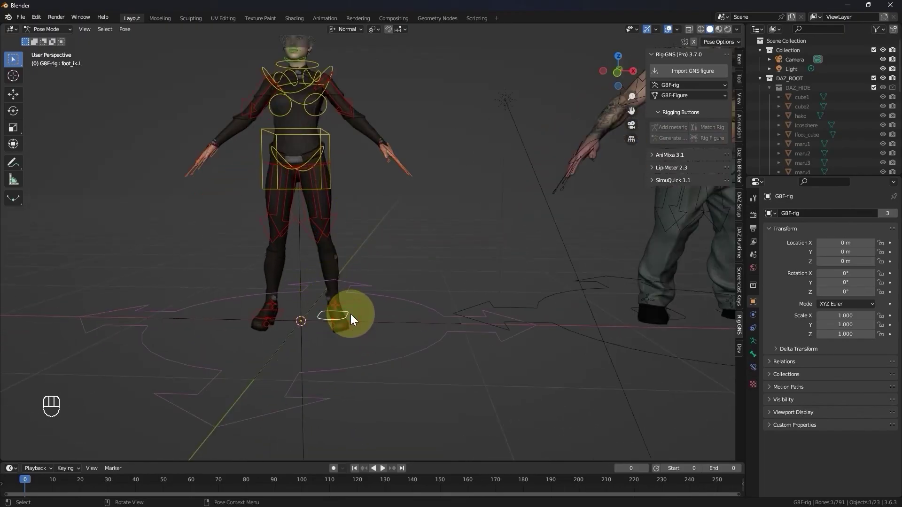
key(g)
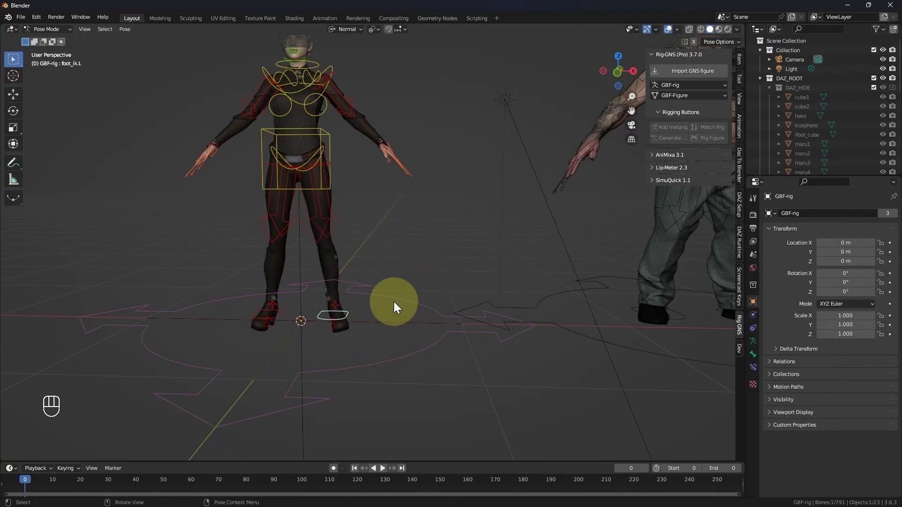
key(Tab)
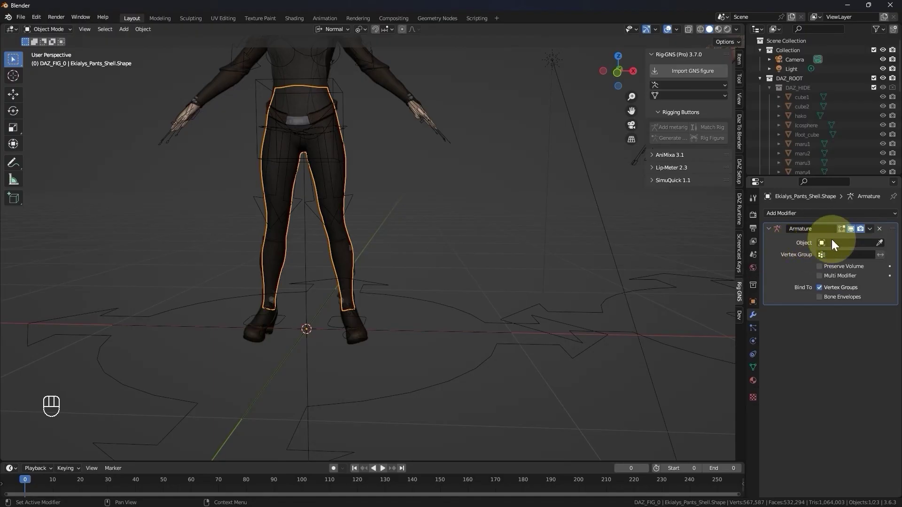
Replace the pants' empty Armature modifier by parenting them to G8F-rig with Armature Deform.
click(879, 233)
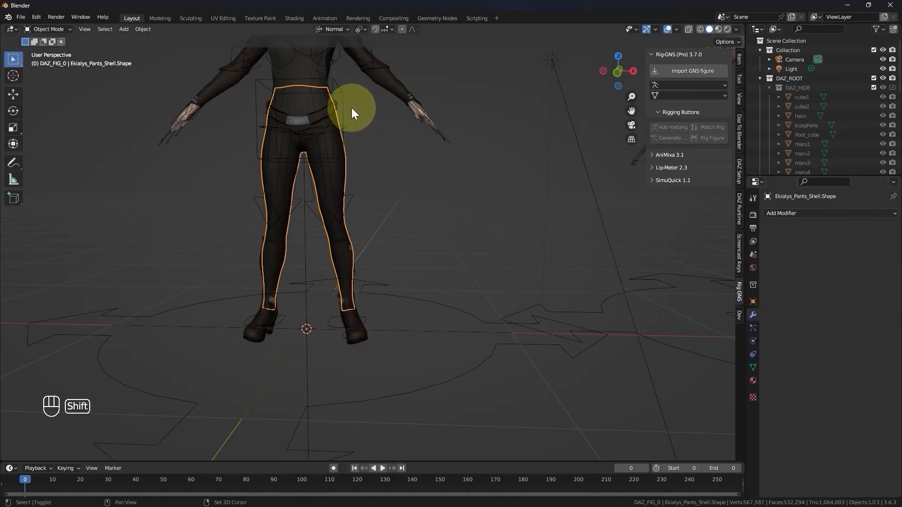
click(345, 100)
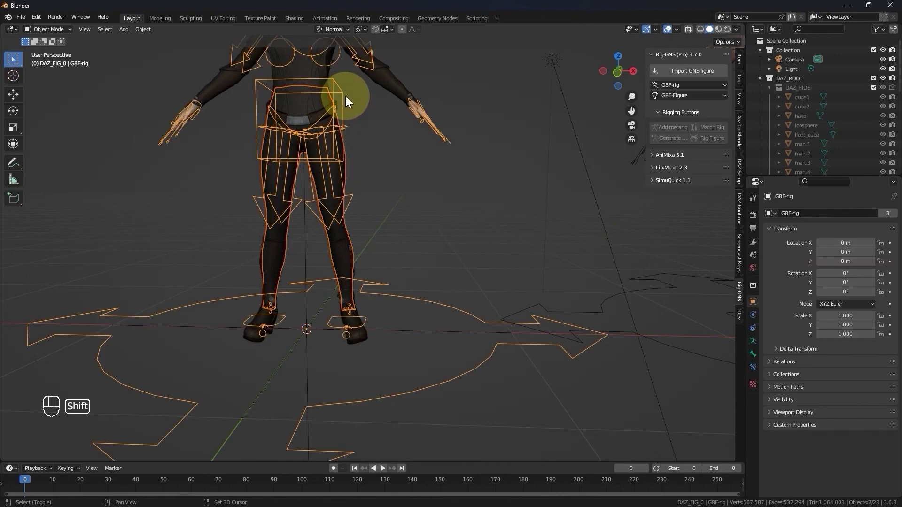
key(ctrl+p)
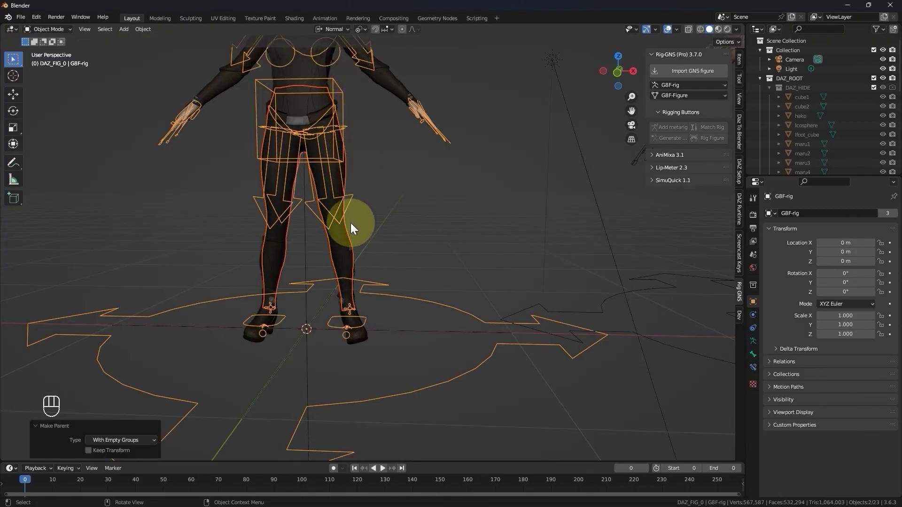
click(341, 246)
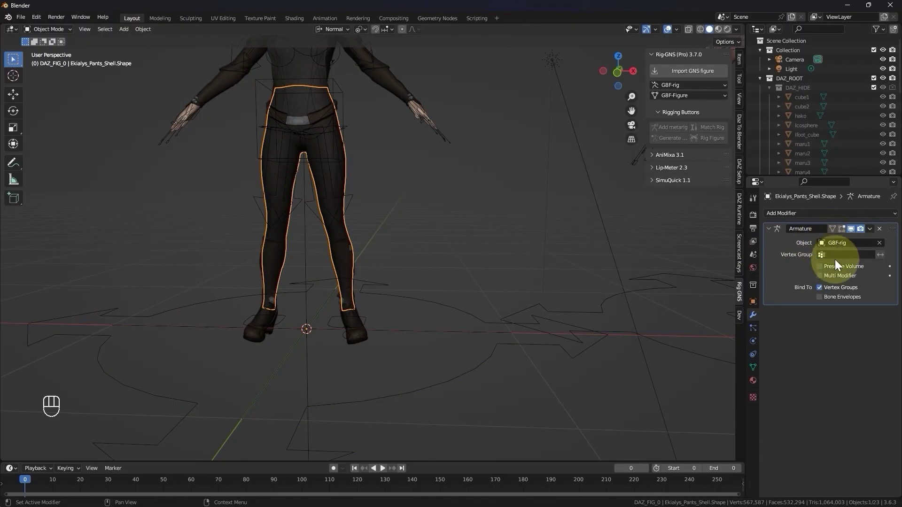
drag(823, 272, 585, 293)
key(Tab)
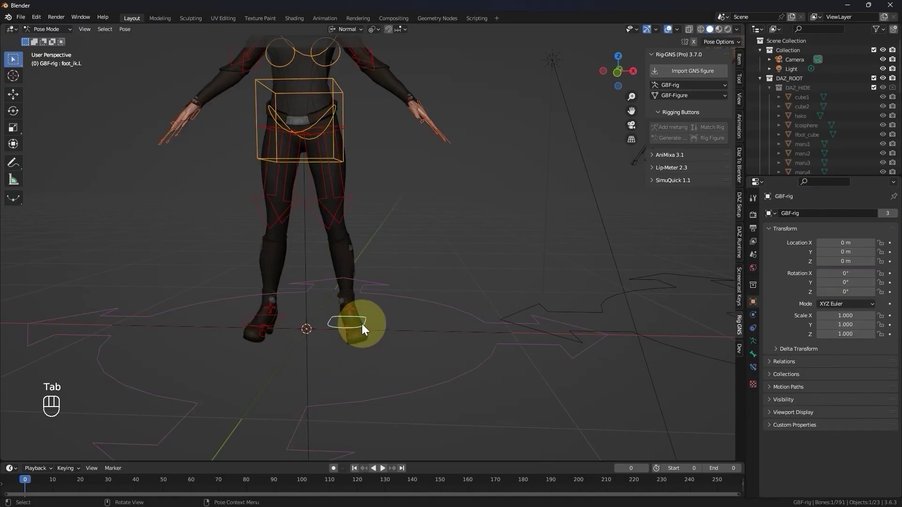
key(g)
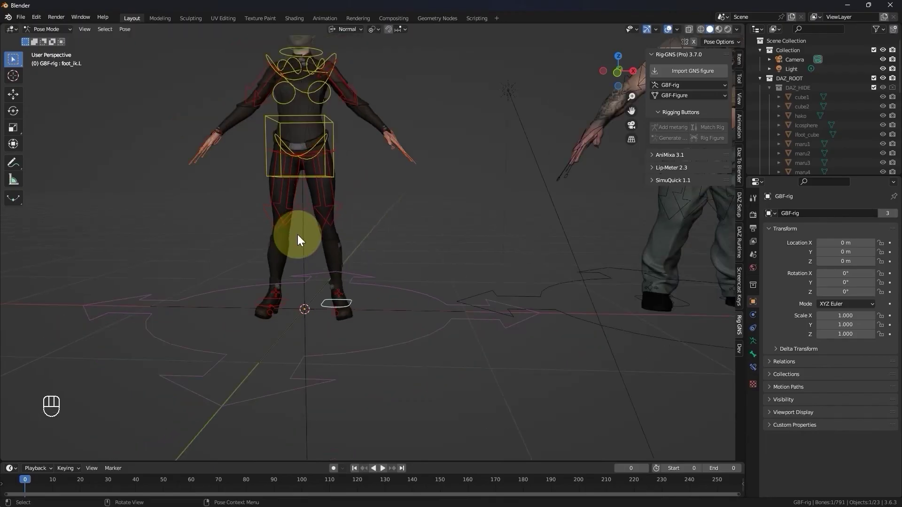
key(Tab)
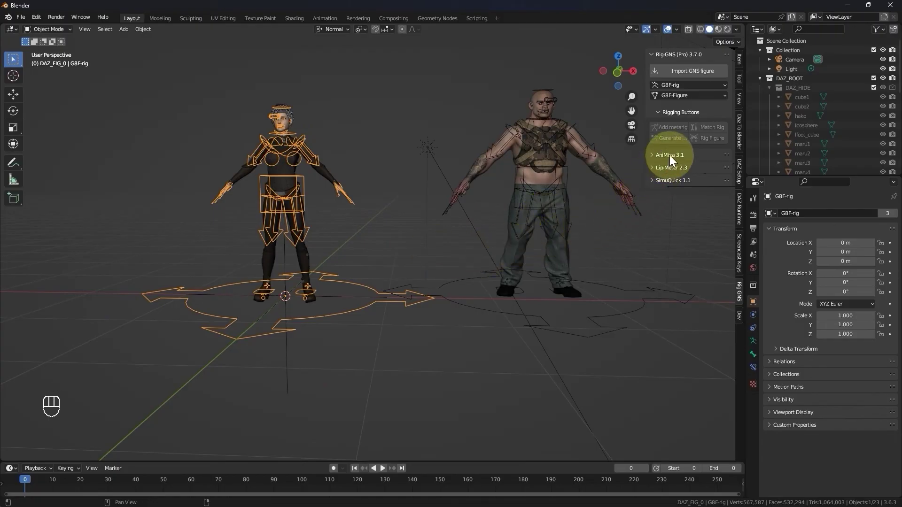
Expand the AniMixa 3.1 section and collapse the Rig-GNS (Pro) section in the N-panel.
click(671, 160)
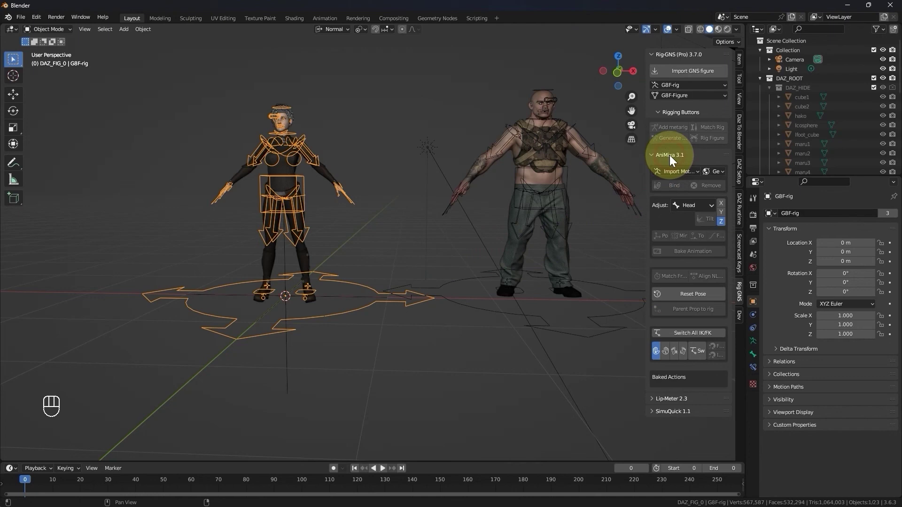
click(678, 59)
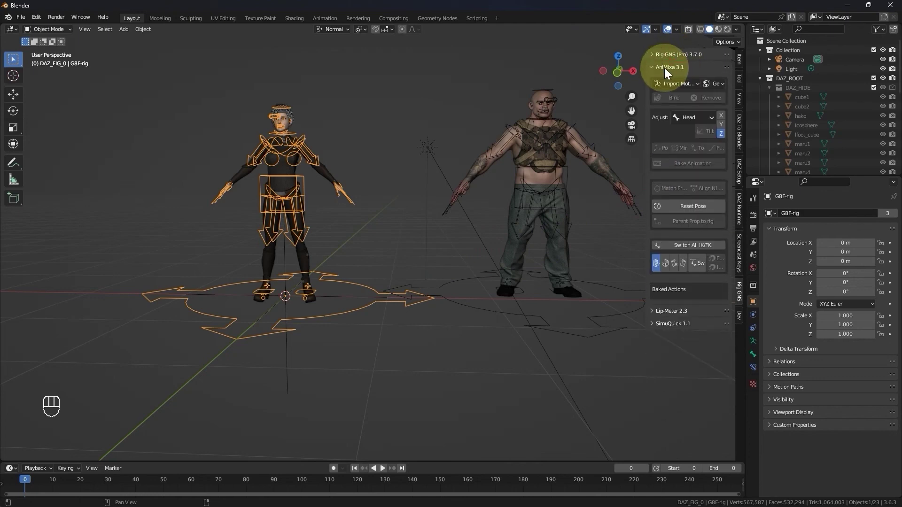